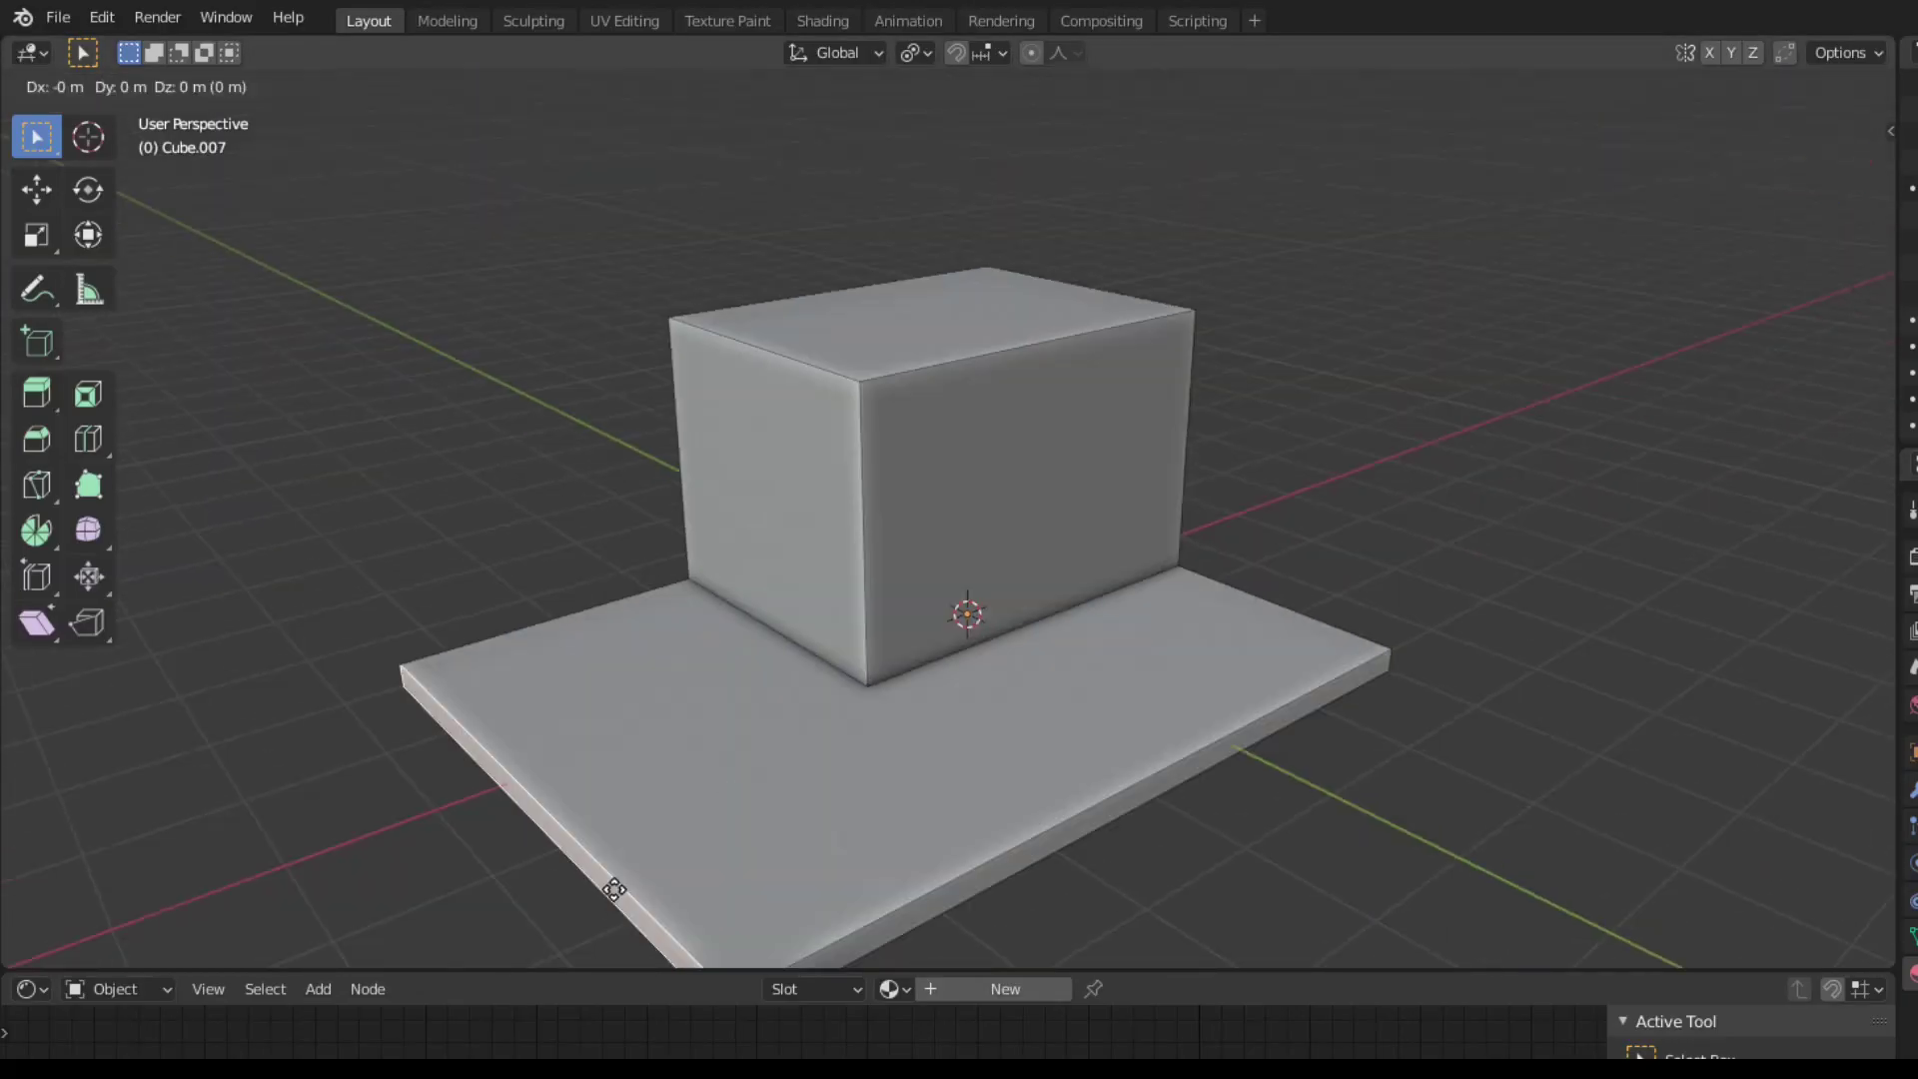
# - Pick a wall face for a plank board, then undo the stray action
pyautogui.click(777, 334)
pyautogui.press('ctrl+z')
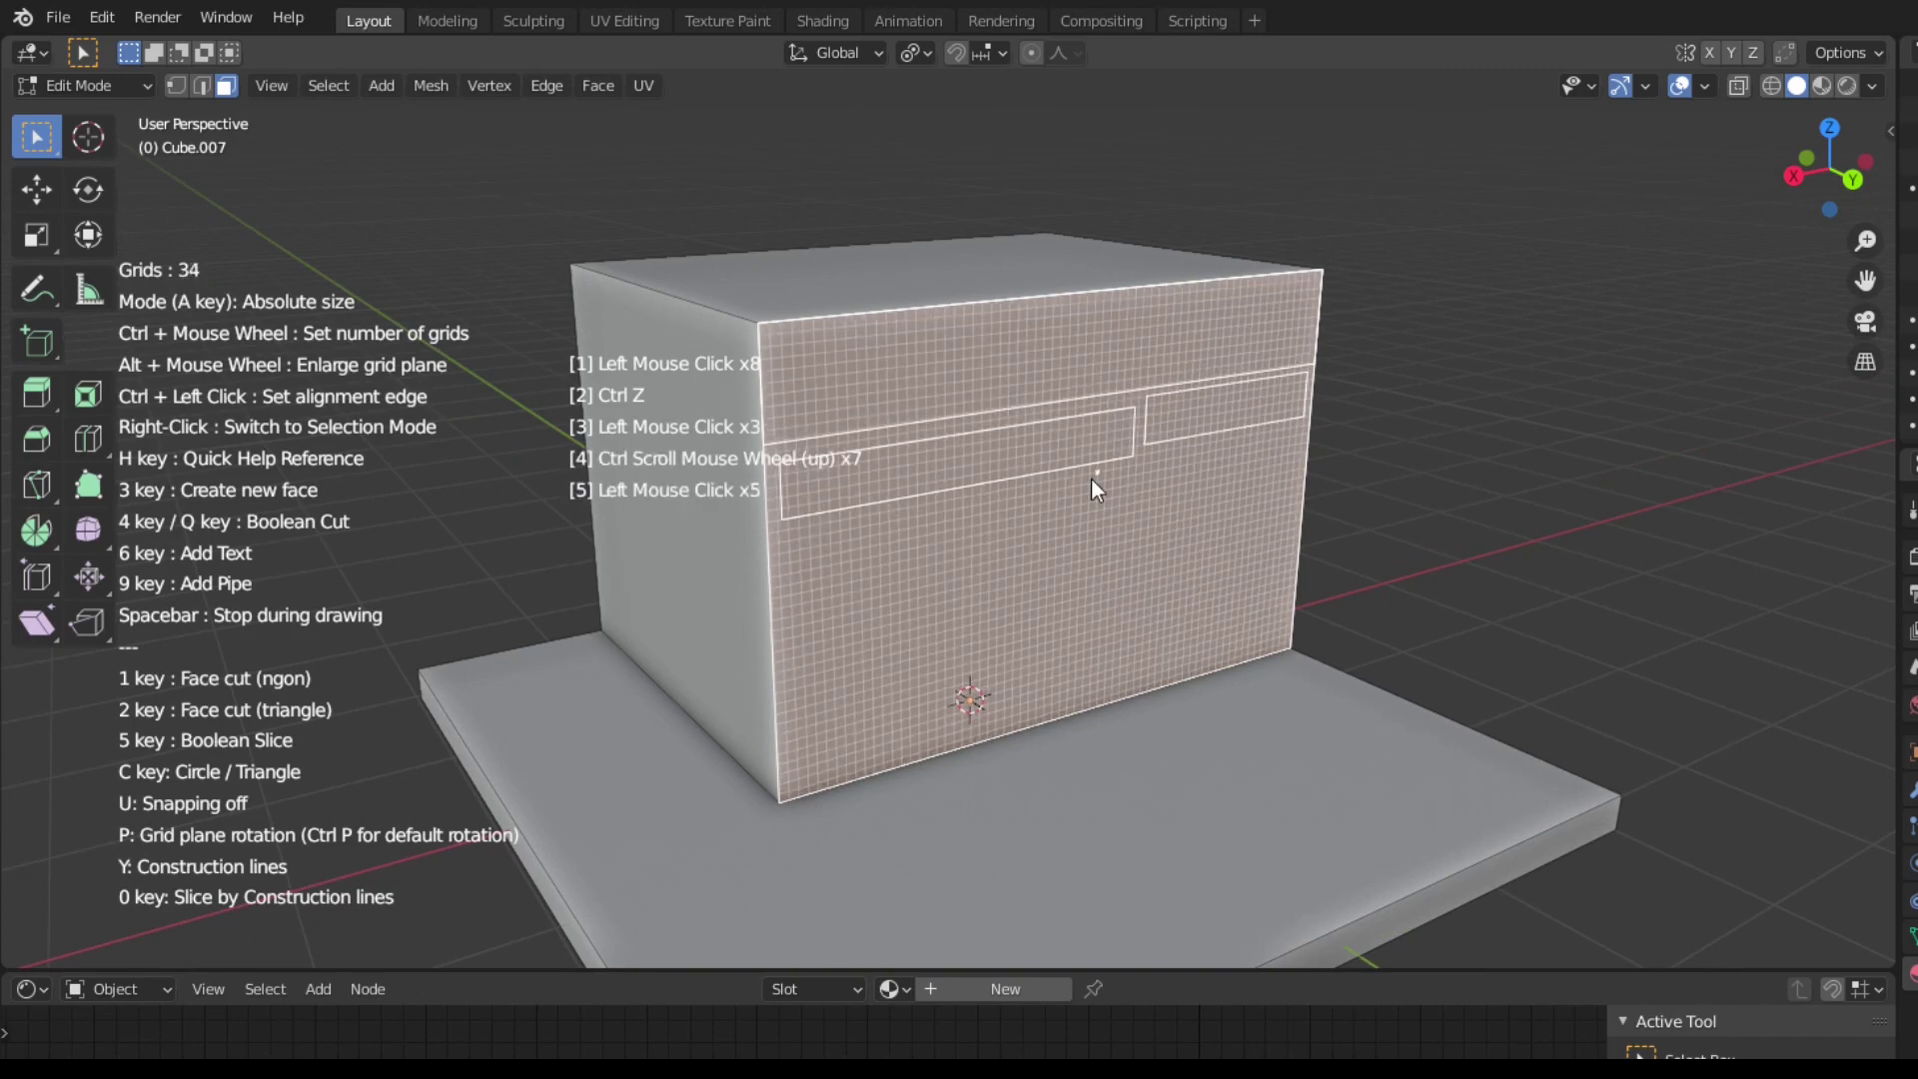
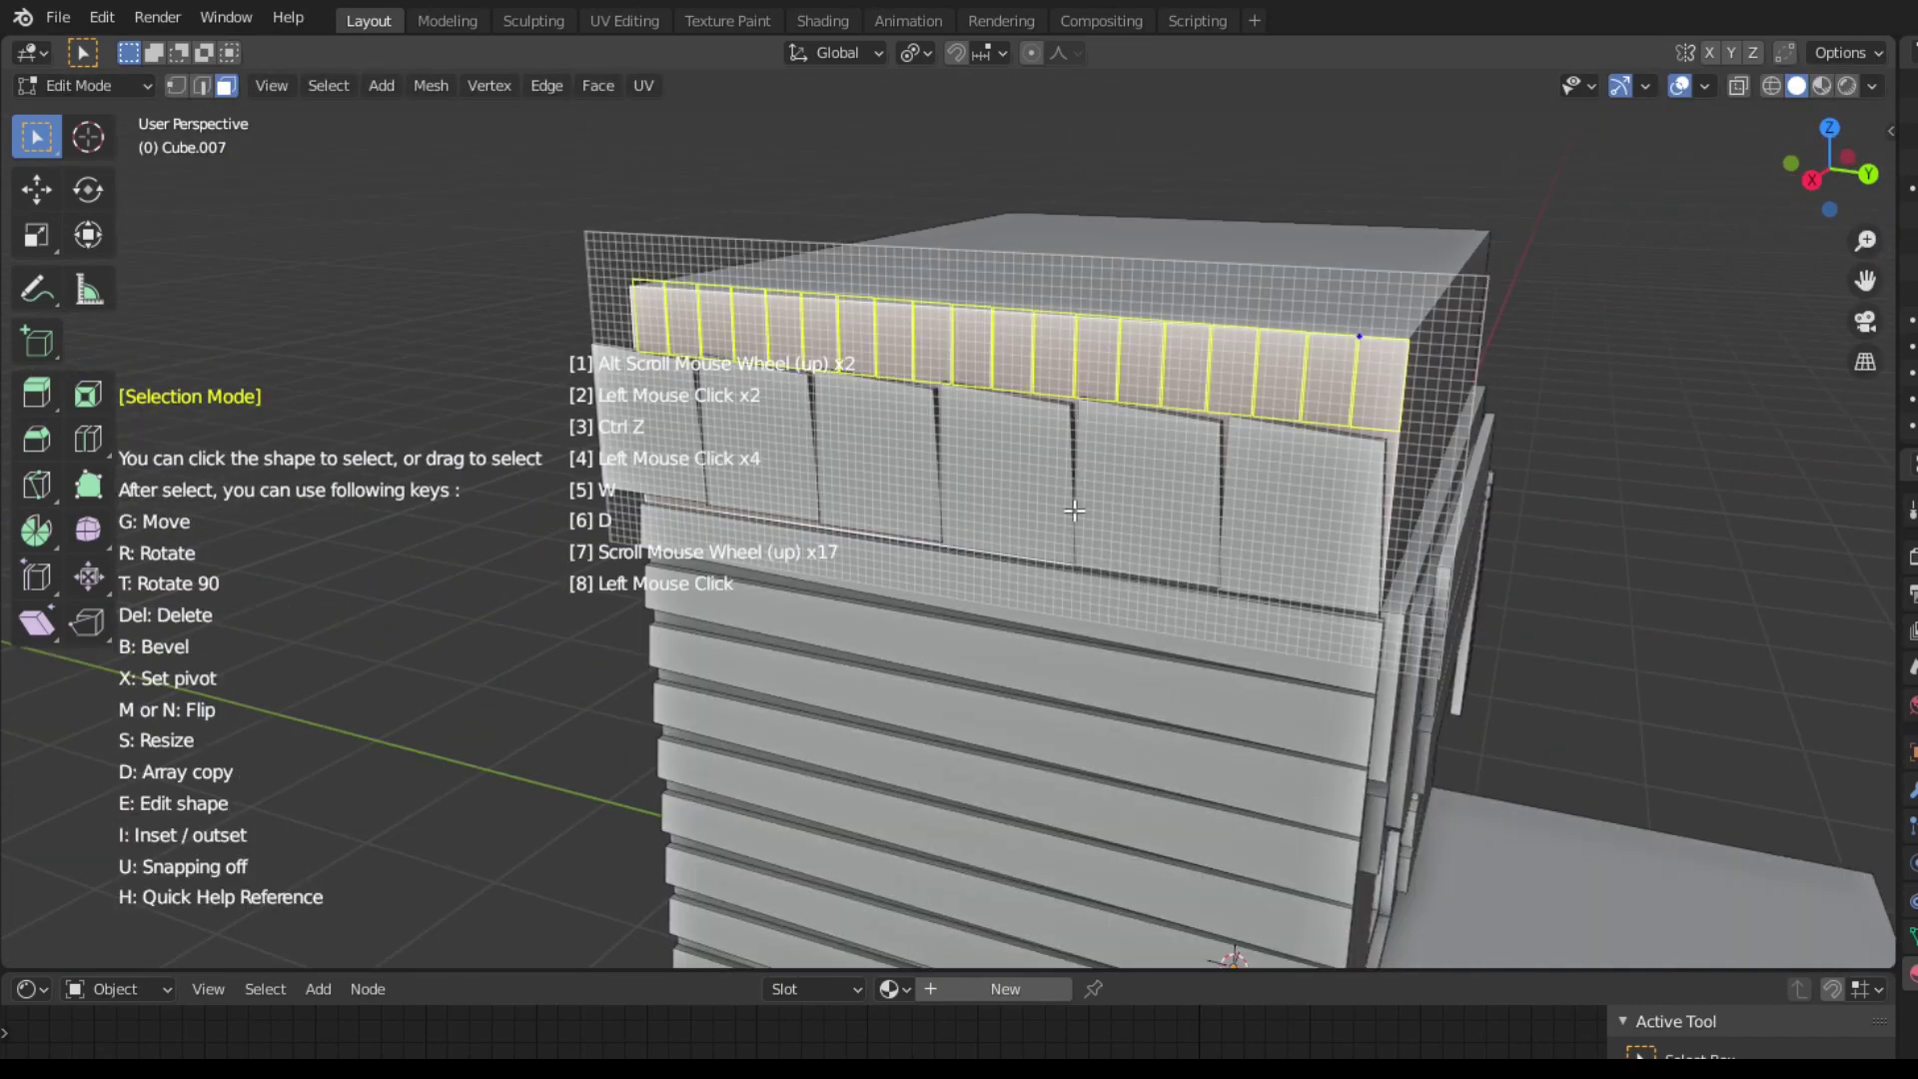
# - Mark the doorway outline on the front face and Boolean-cut the opening with Grid Modeler
pyautogui.click(1012, 240)
pyautogui.scroll(3)
pyautogui.click(931, 289)
pyautogui.press('w')
pyautogui.press('d')
pyautogui.click(928, 301)
pyautogui.click(914, 514)
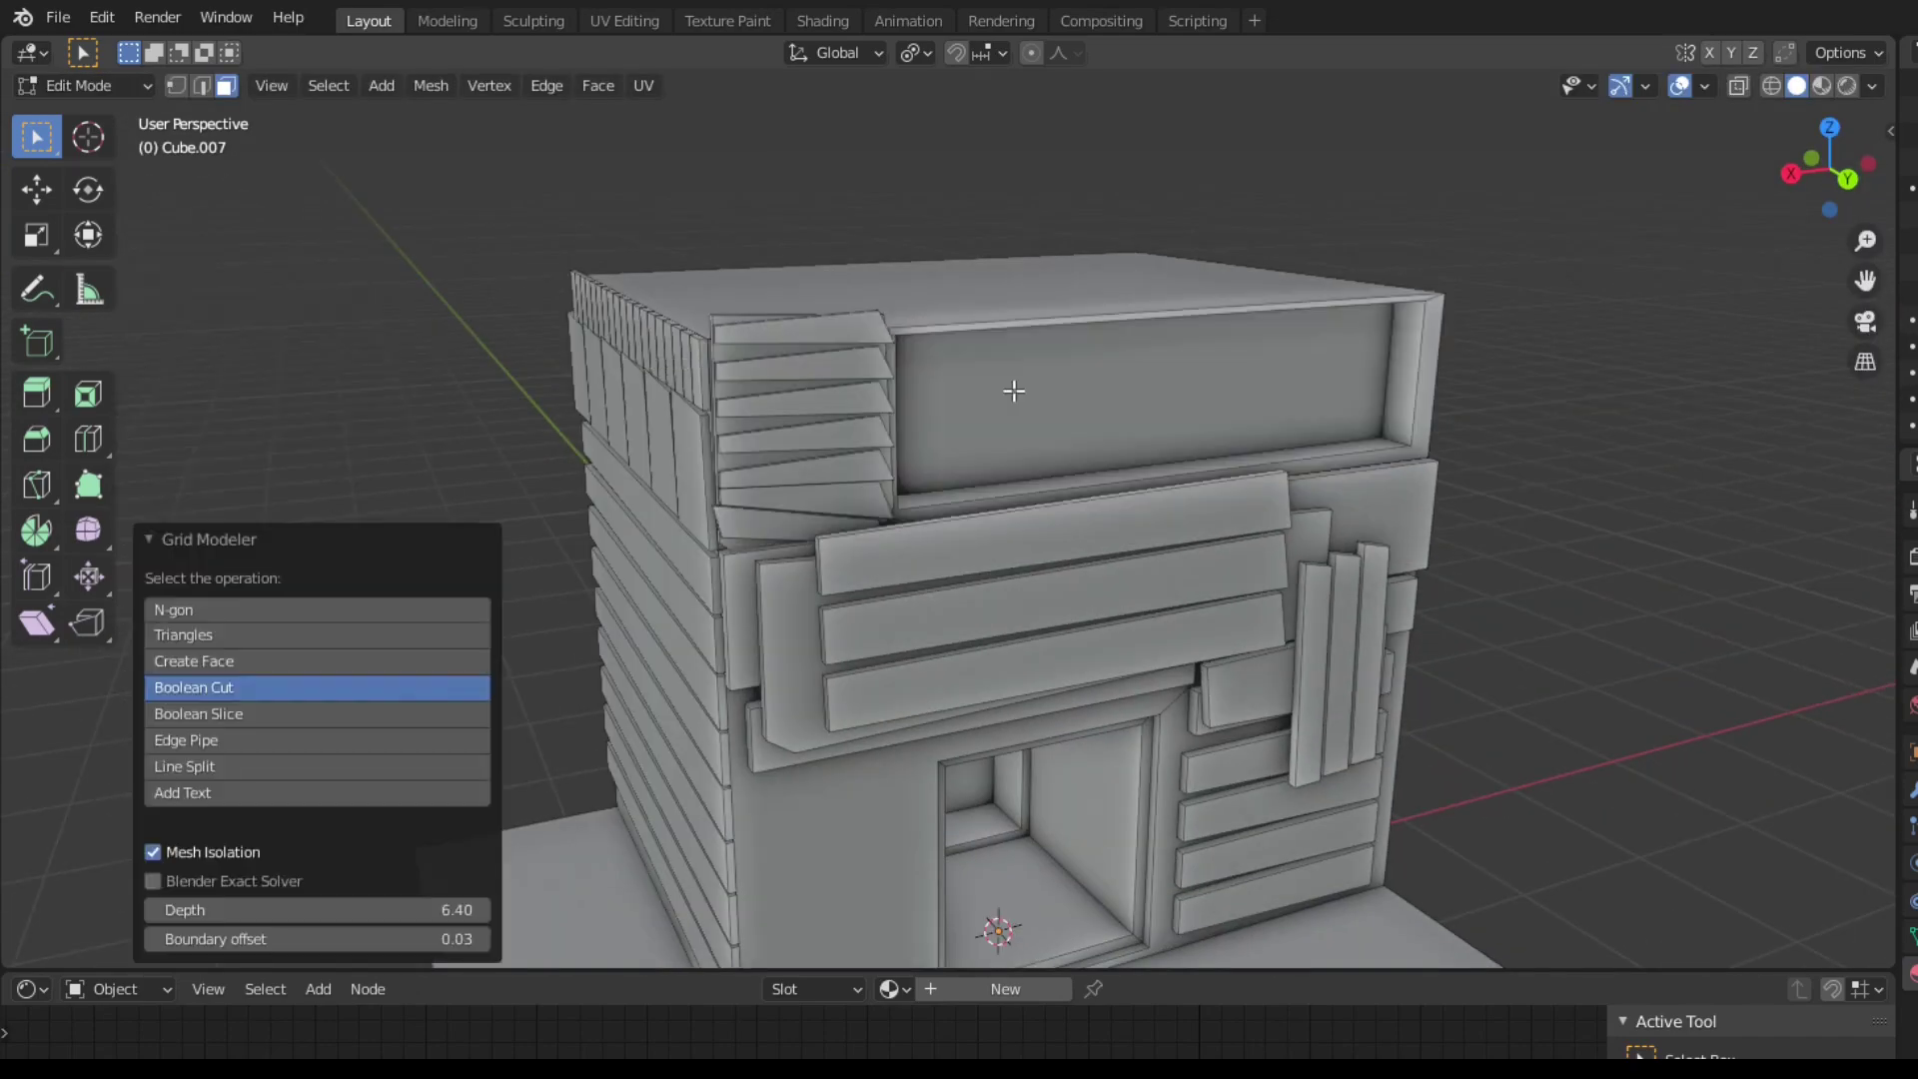
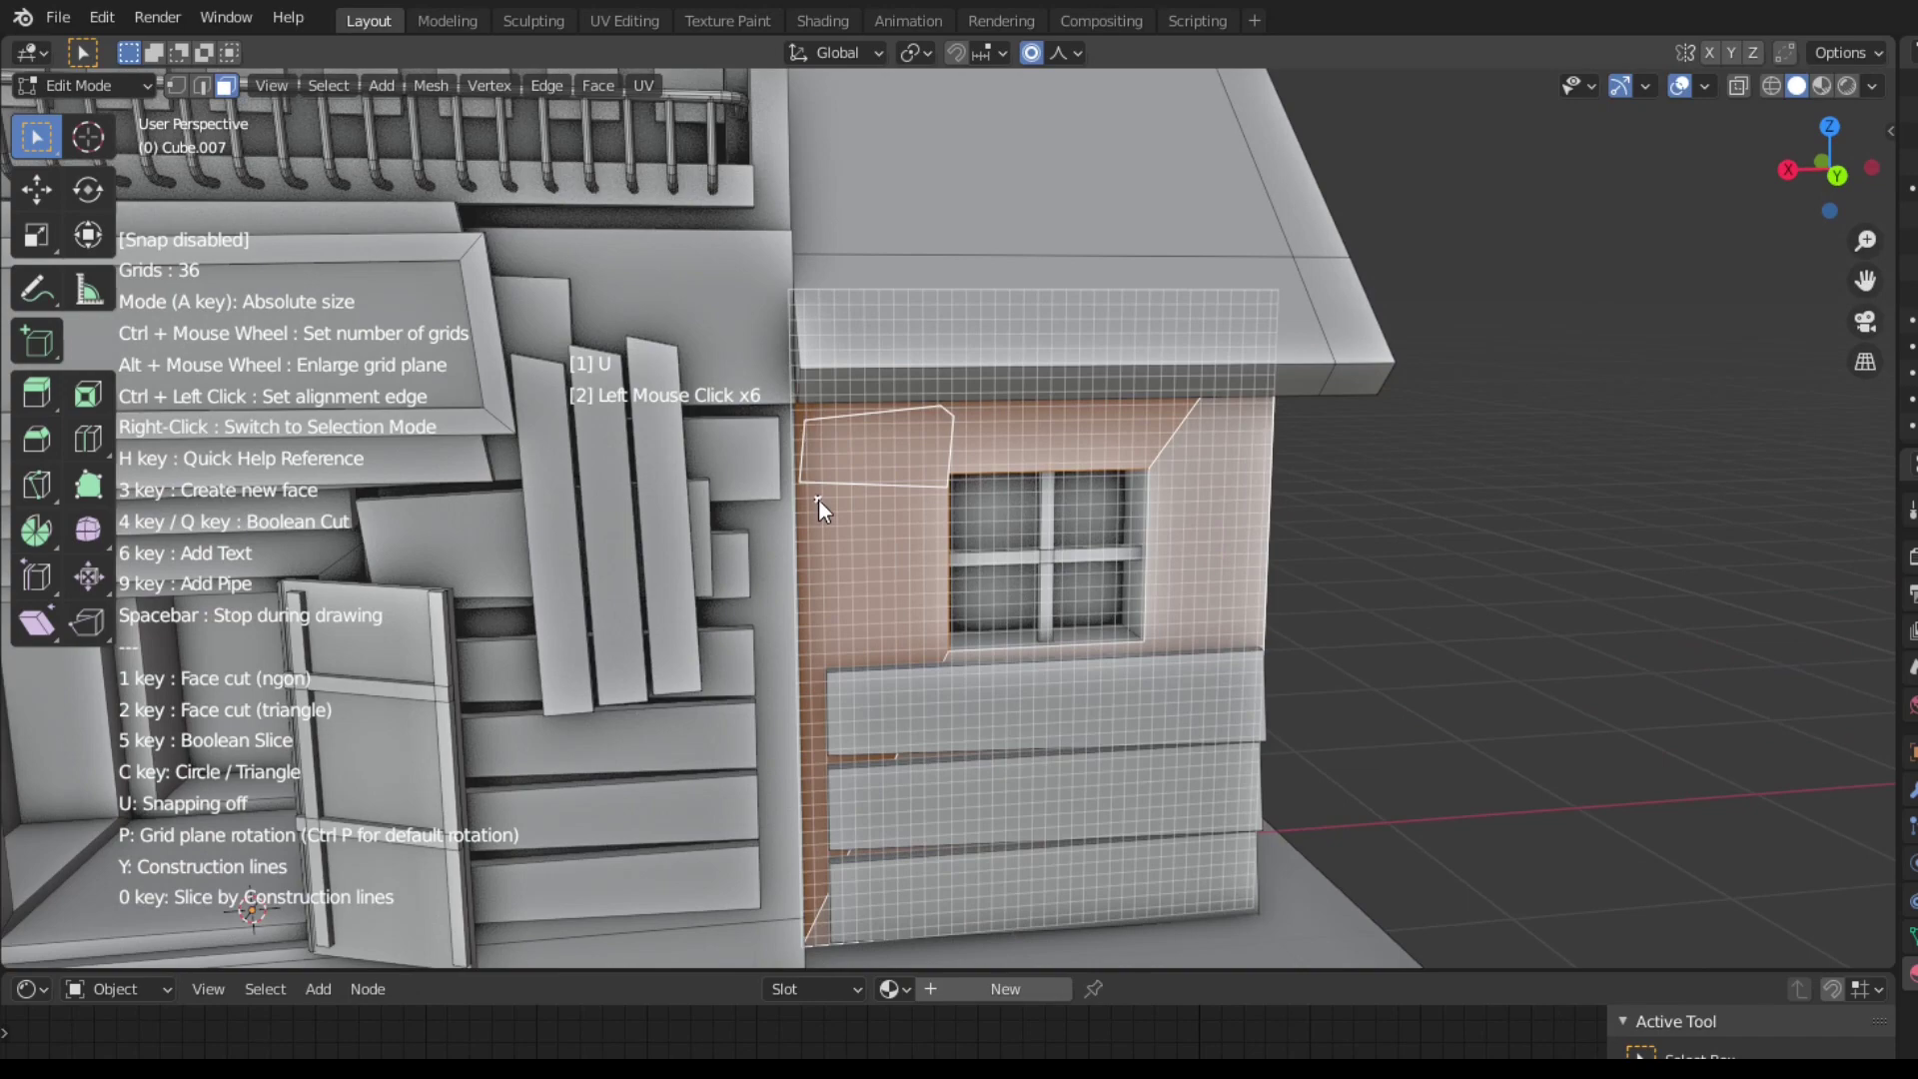
# - Sketch plank-board faces across the gable under the roof with Grid Modeler
pyautogui.scroll(3)
pyautogui.click(1279, 603)
pyautogui.scroll(3)
pyautogui.doubleClick(972, 197)
pyautogui.press('space')
pyautogui.press('w')
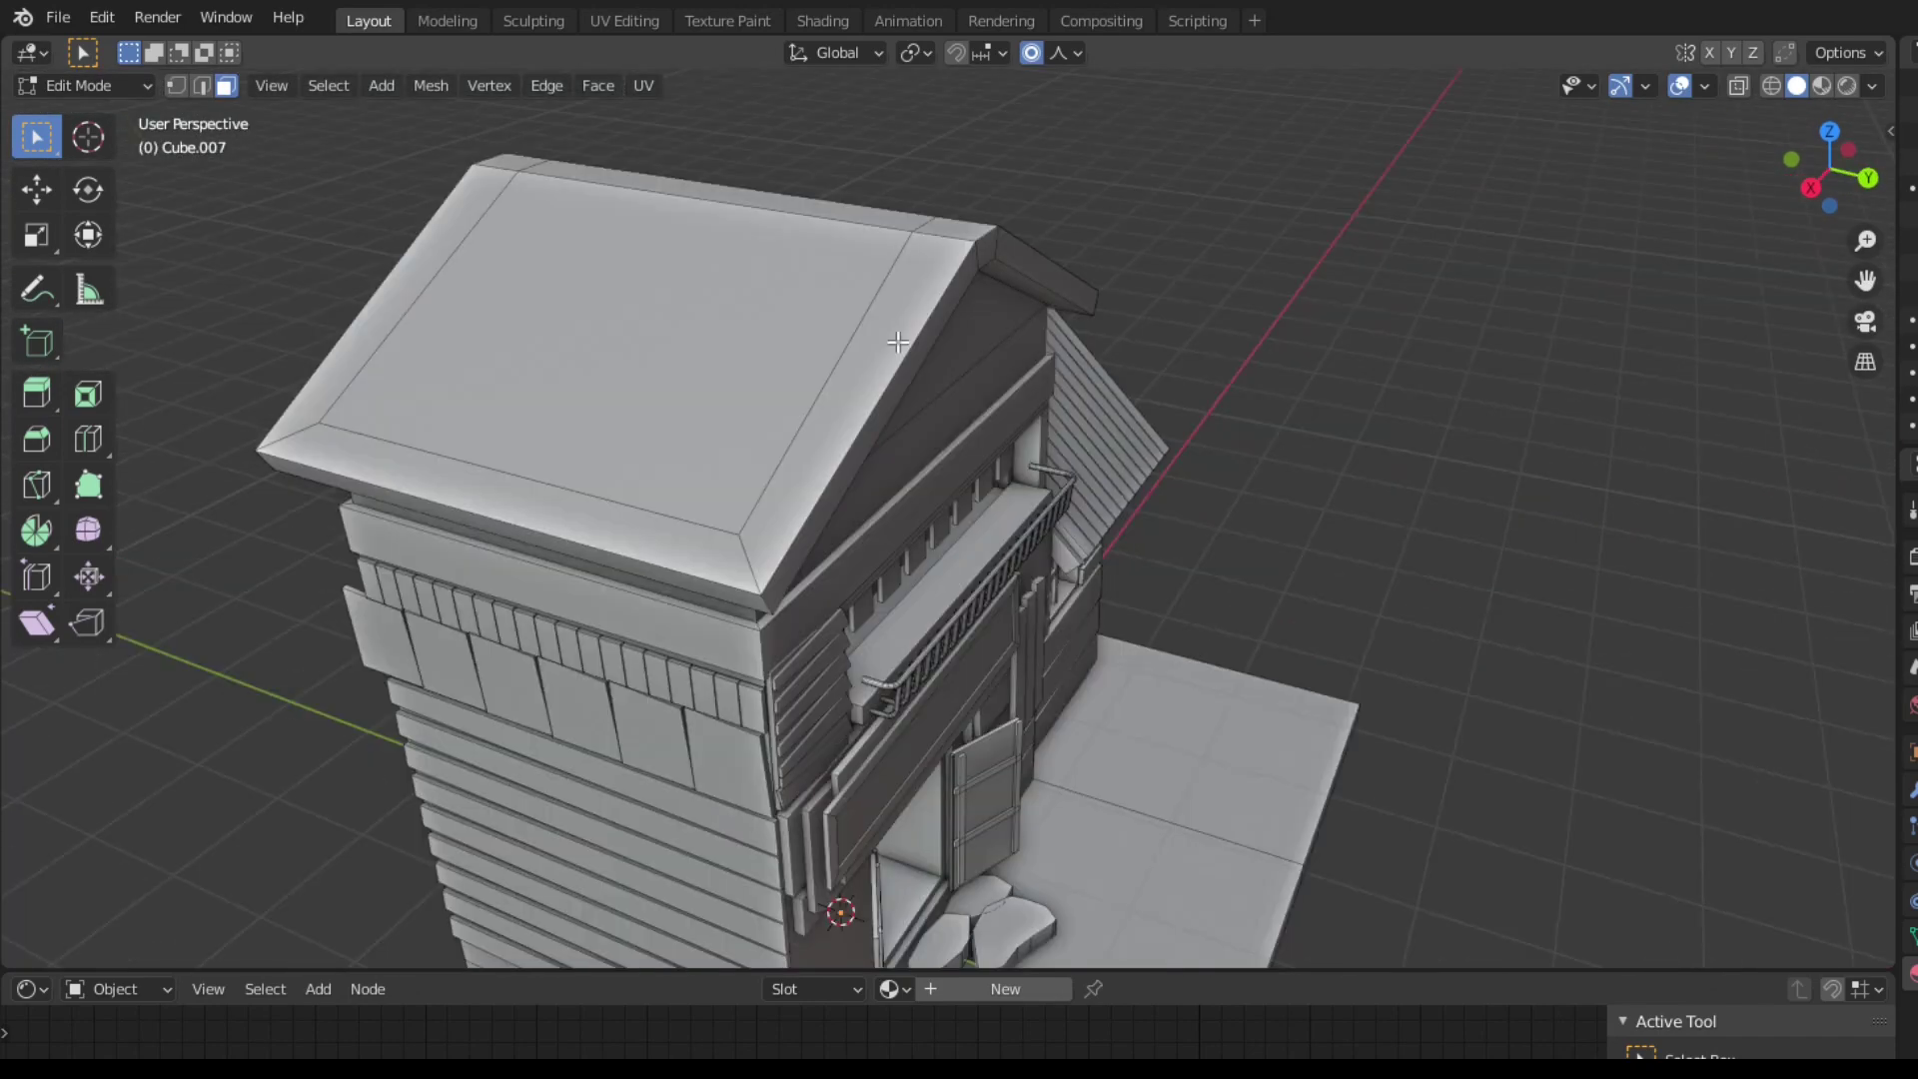
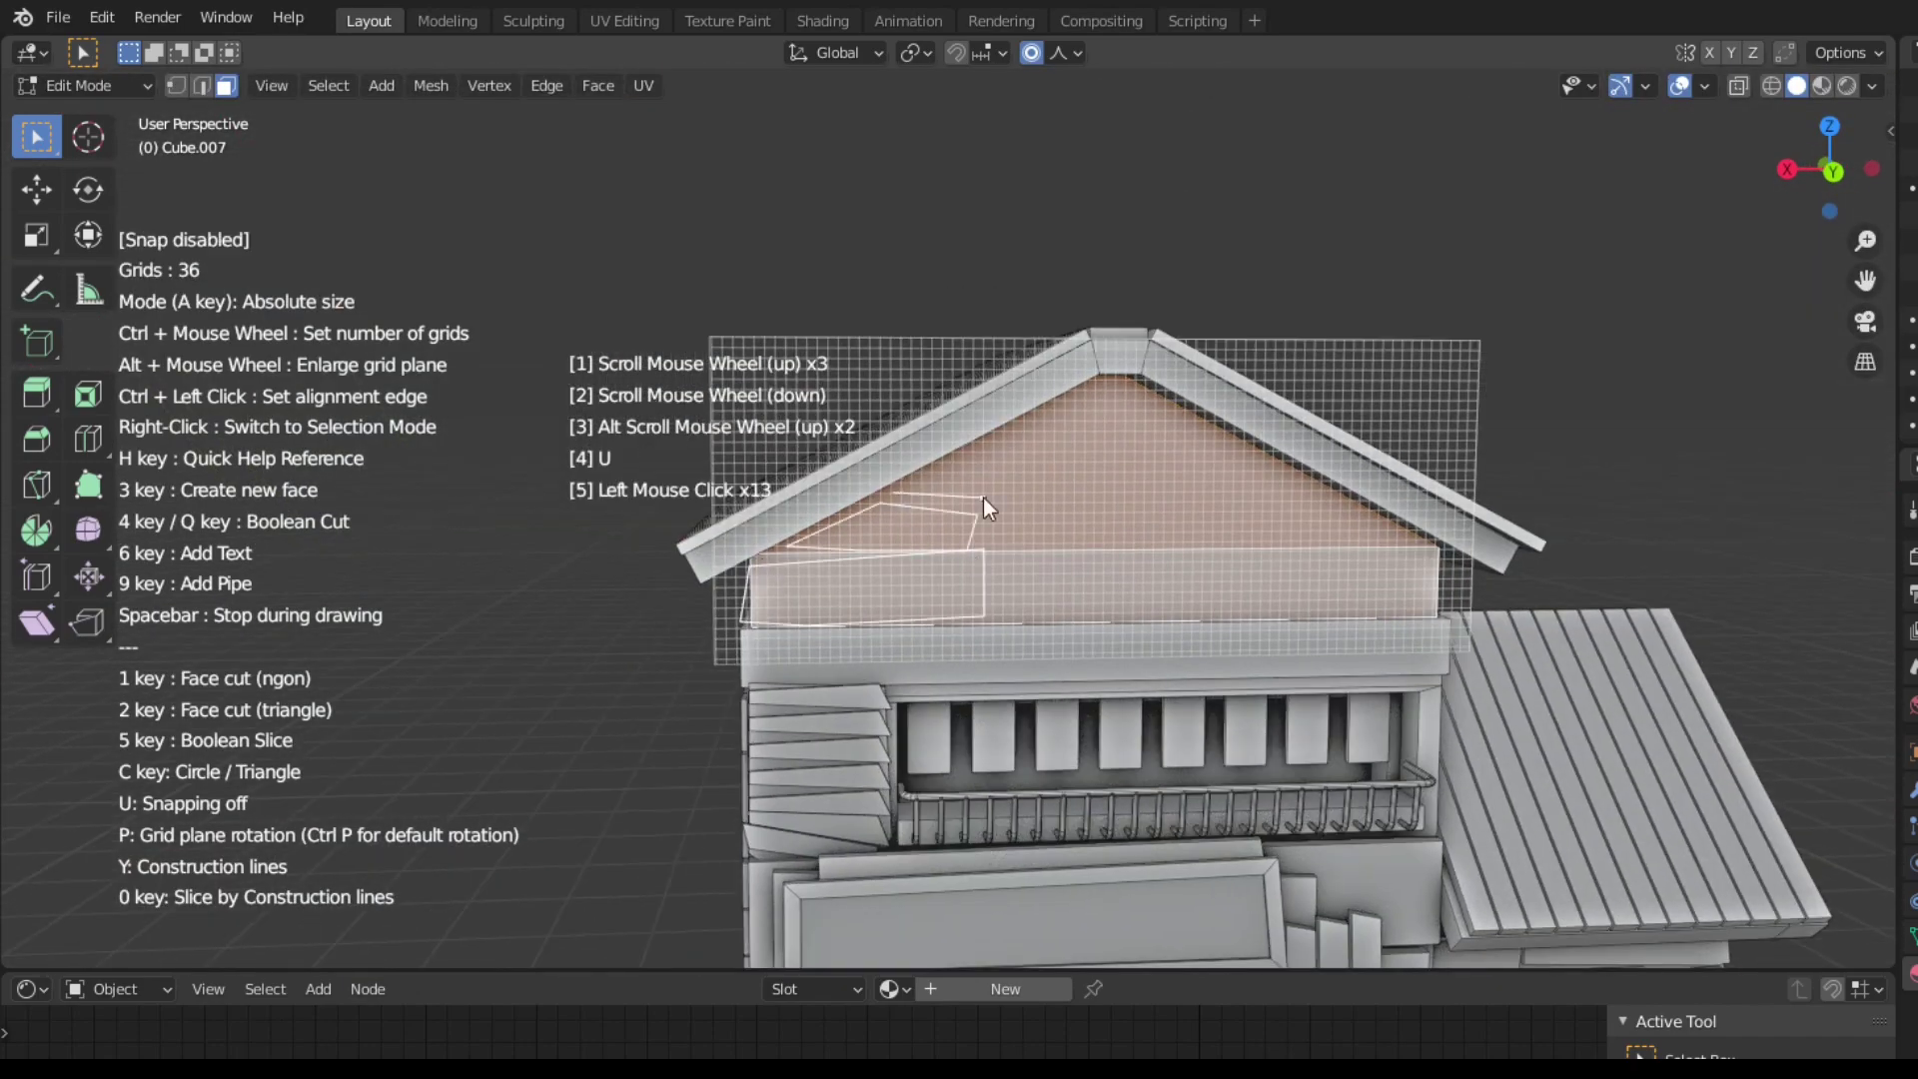
# - Place a tall cylindrical pipe beside the house and bevel its edges
pyautogui.click(1252, 453)
pyautogui.click(1172, 442)
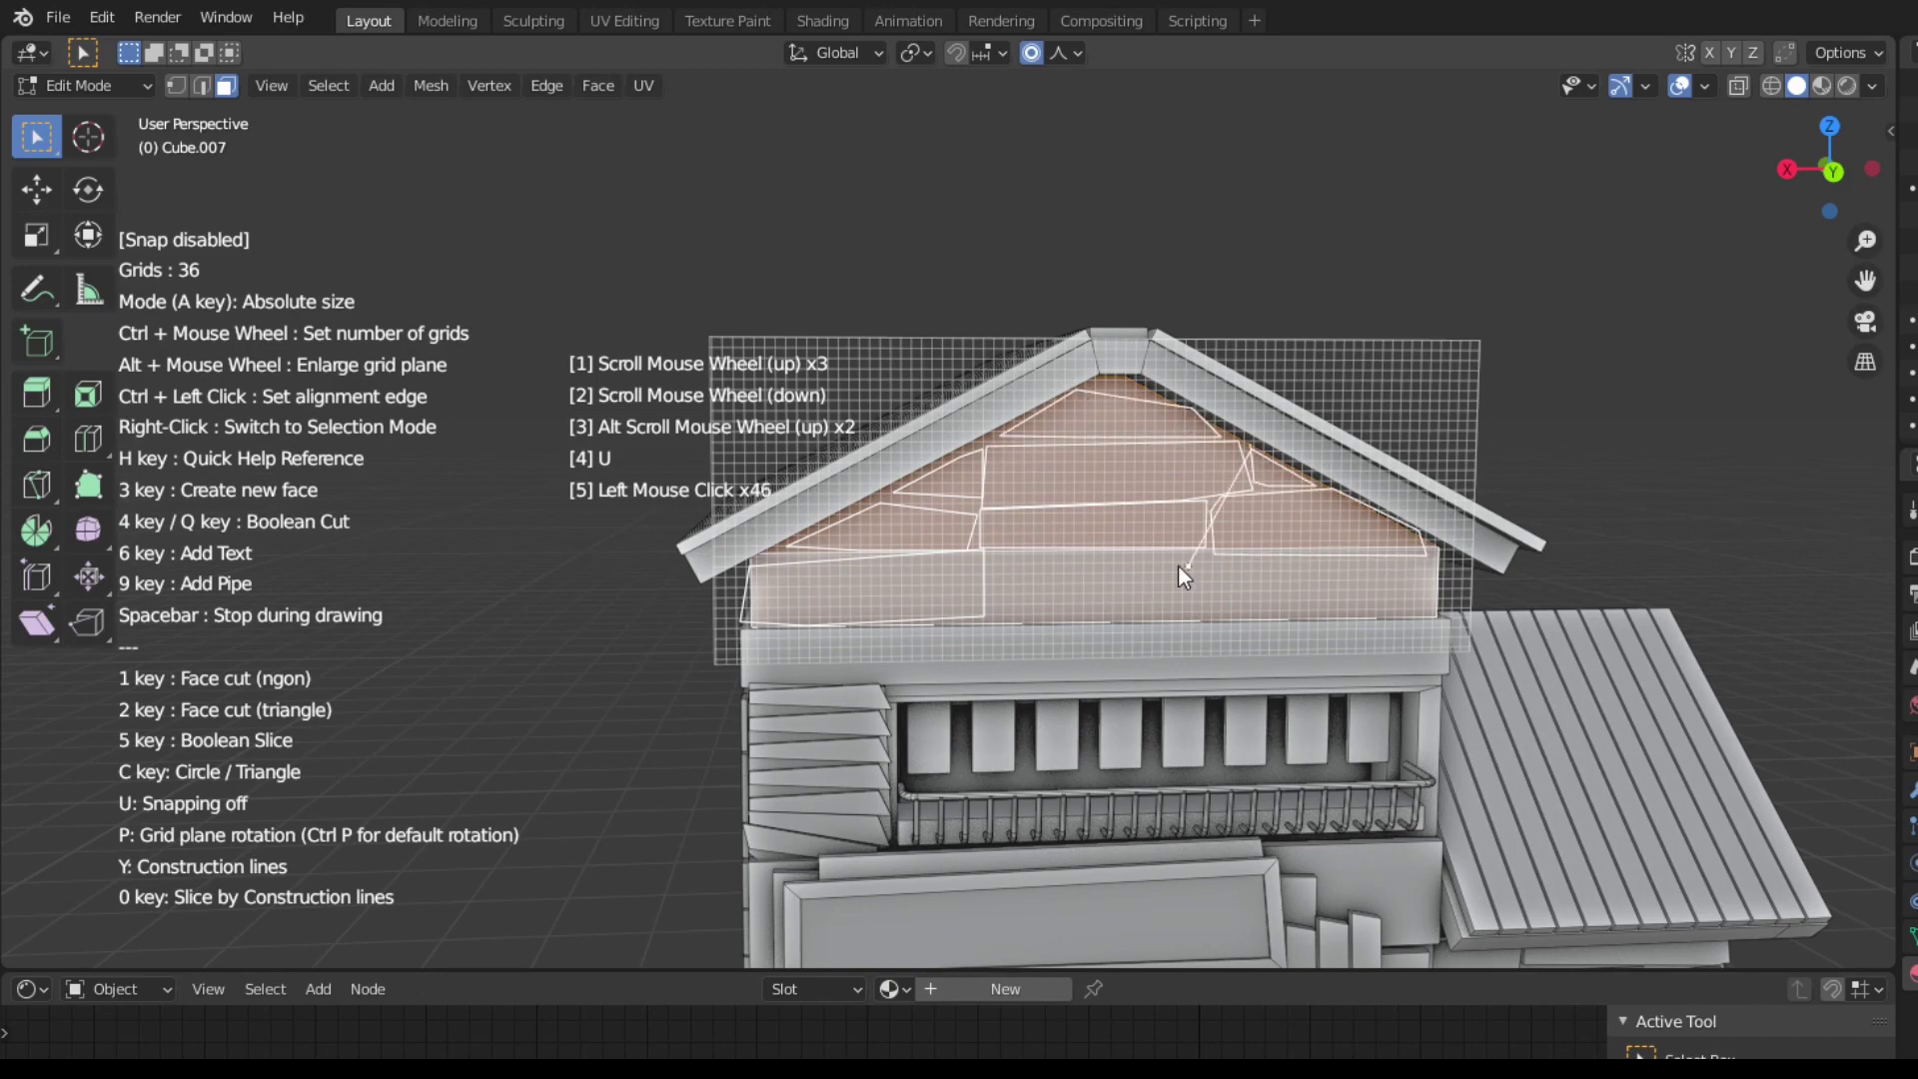
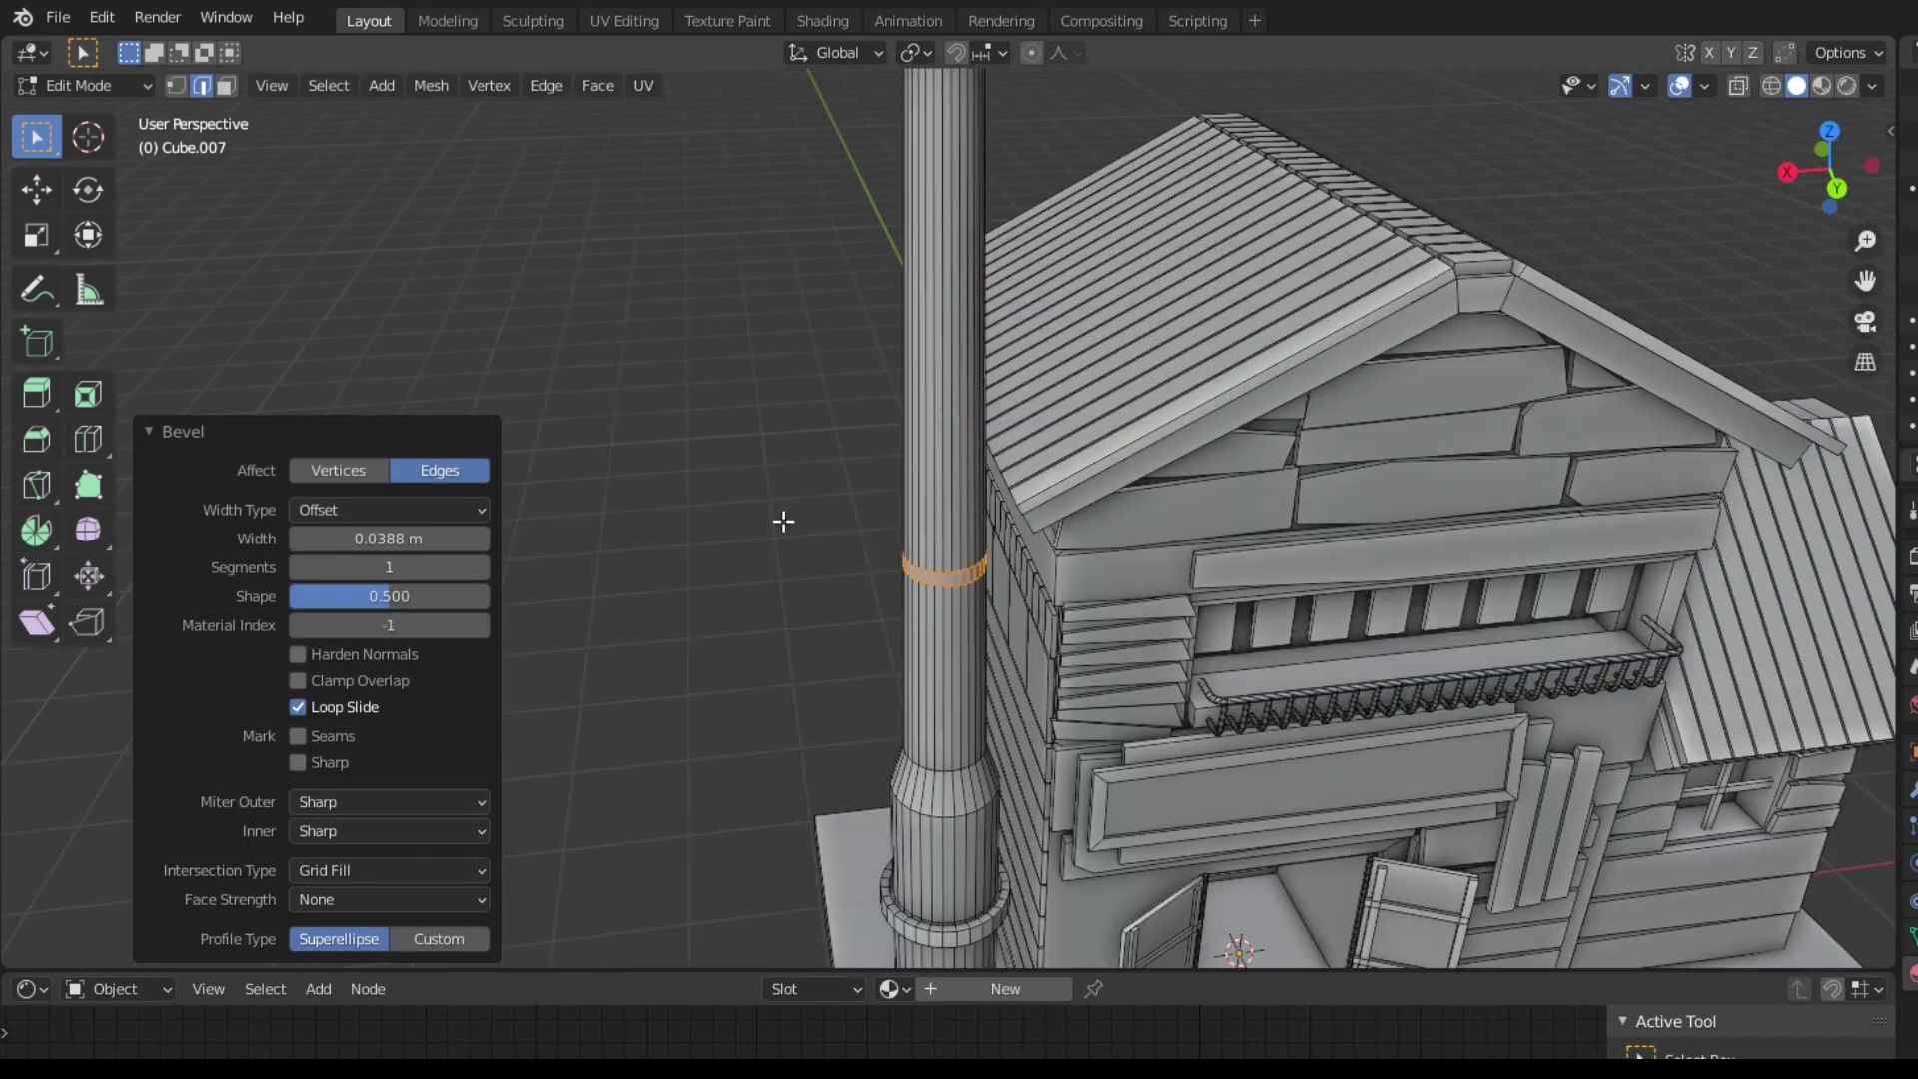
# - Draw a circle at the front of the house and Boolean it into a second, thinner pipe
pyautogui.press('c')
pyautogui.click(920, 889)
pyautogui.press('c')
pyautogui.click(898, 889)
pyautogui.scroll(3)
pyautogui.click(715, 533)
pyautogui.press('w')
pyautogui.press('b')
pyautogui.click(1069, 418)
pyautogui.click(760, 403)
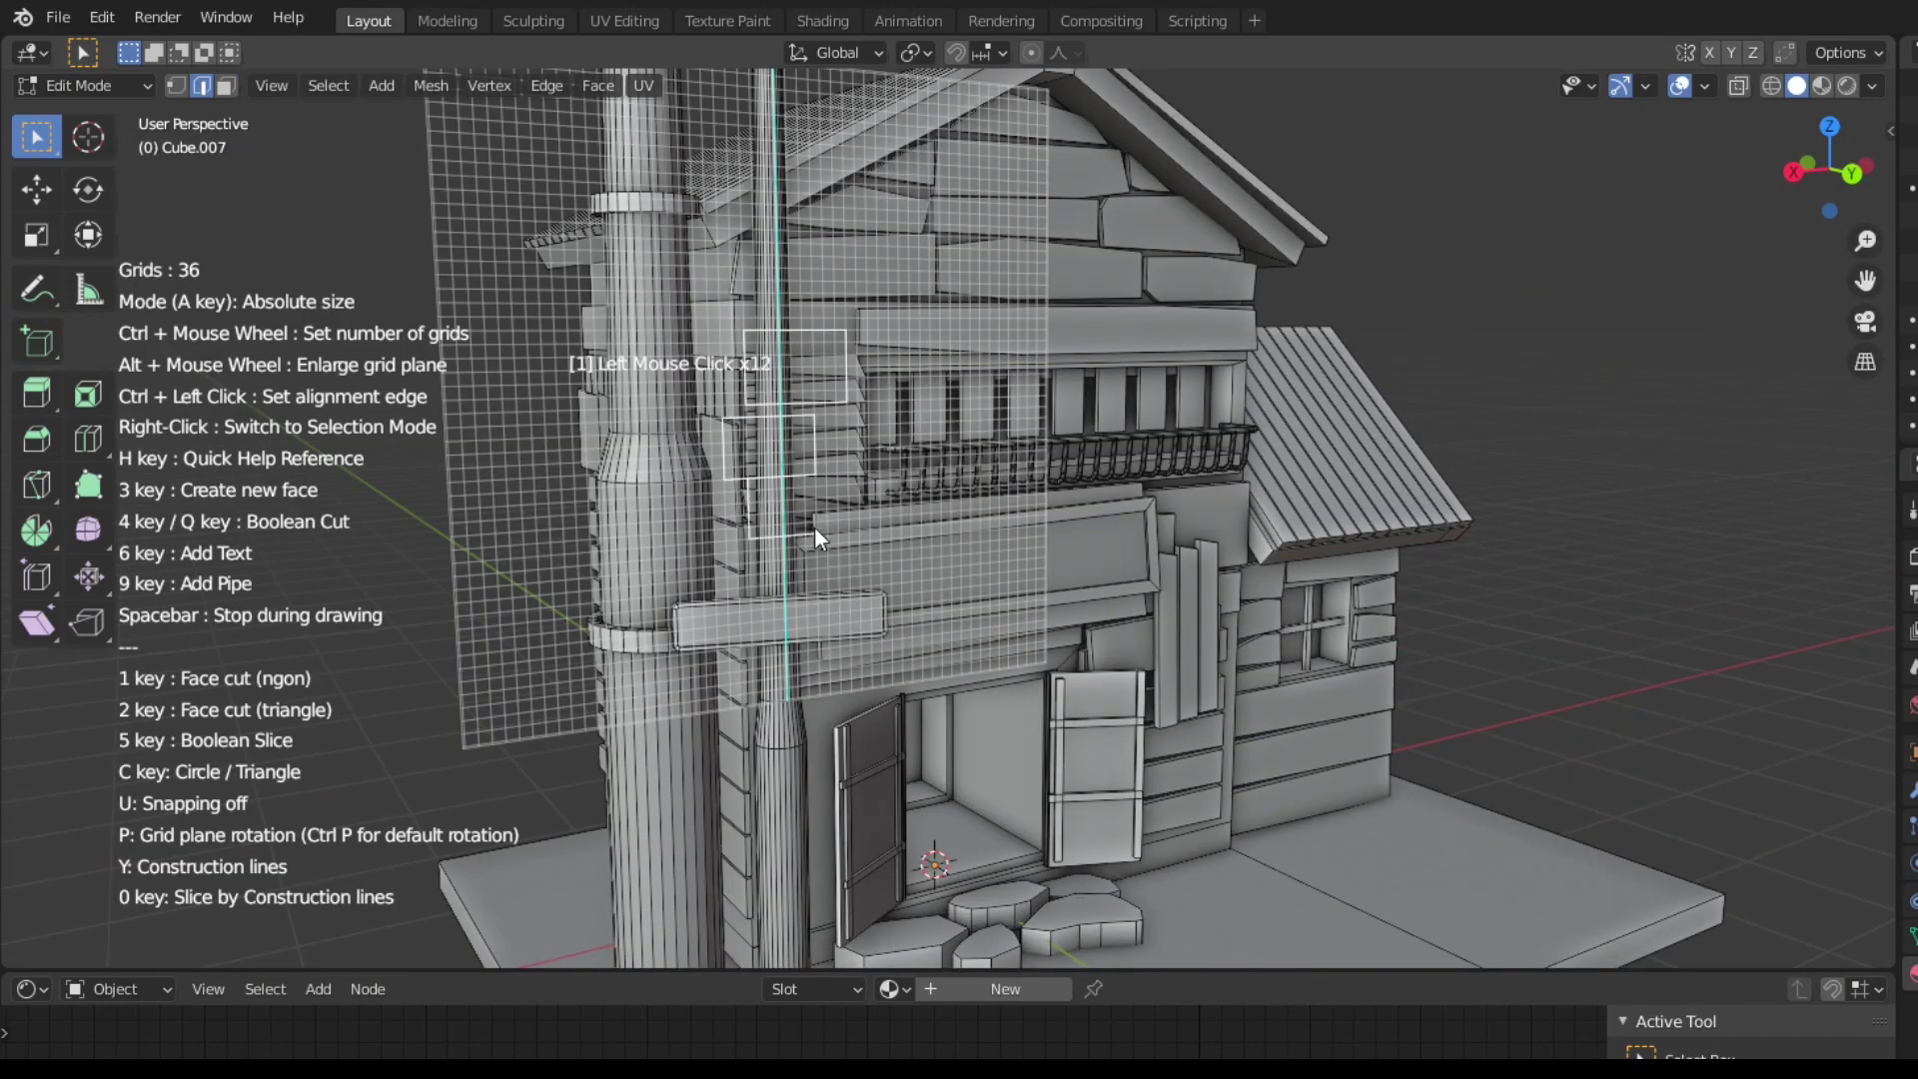
# - Position the new pipe beside the tall one and check it from another angle
pyautogui.scroll(3)
pyautogui.press('c')
pyautogui.click(882, 546)
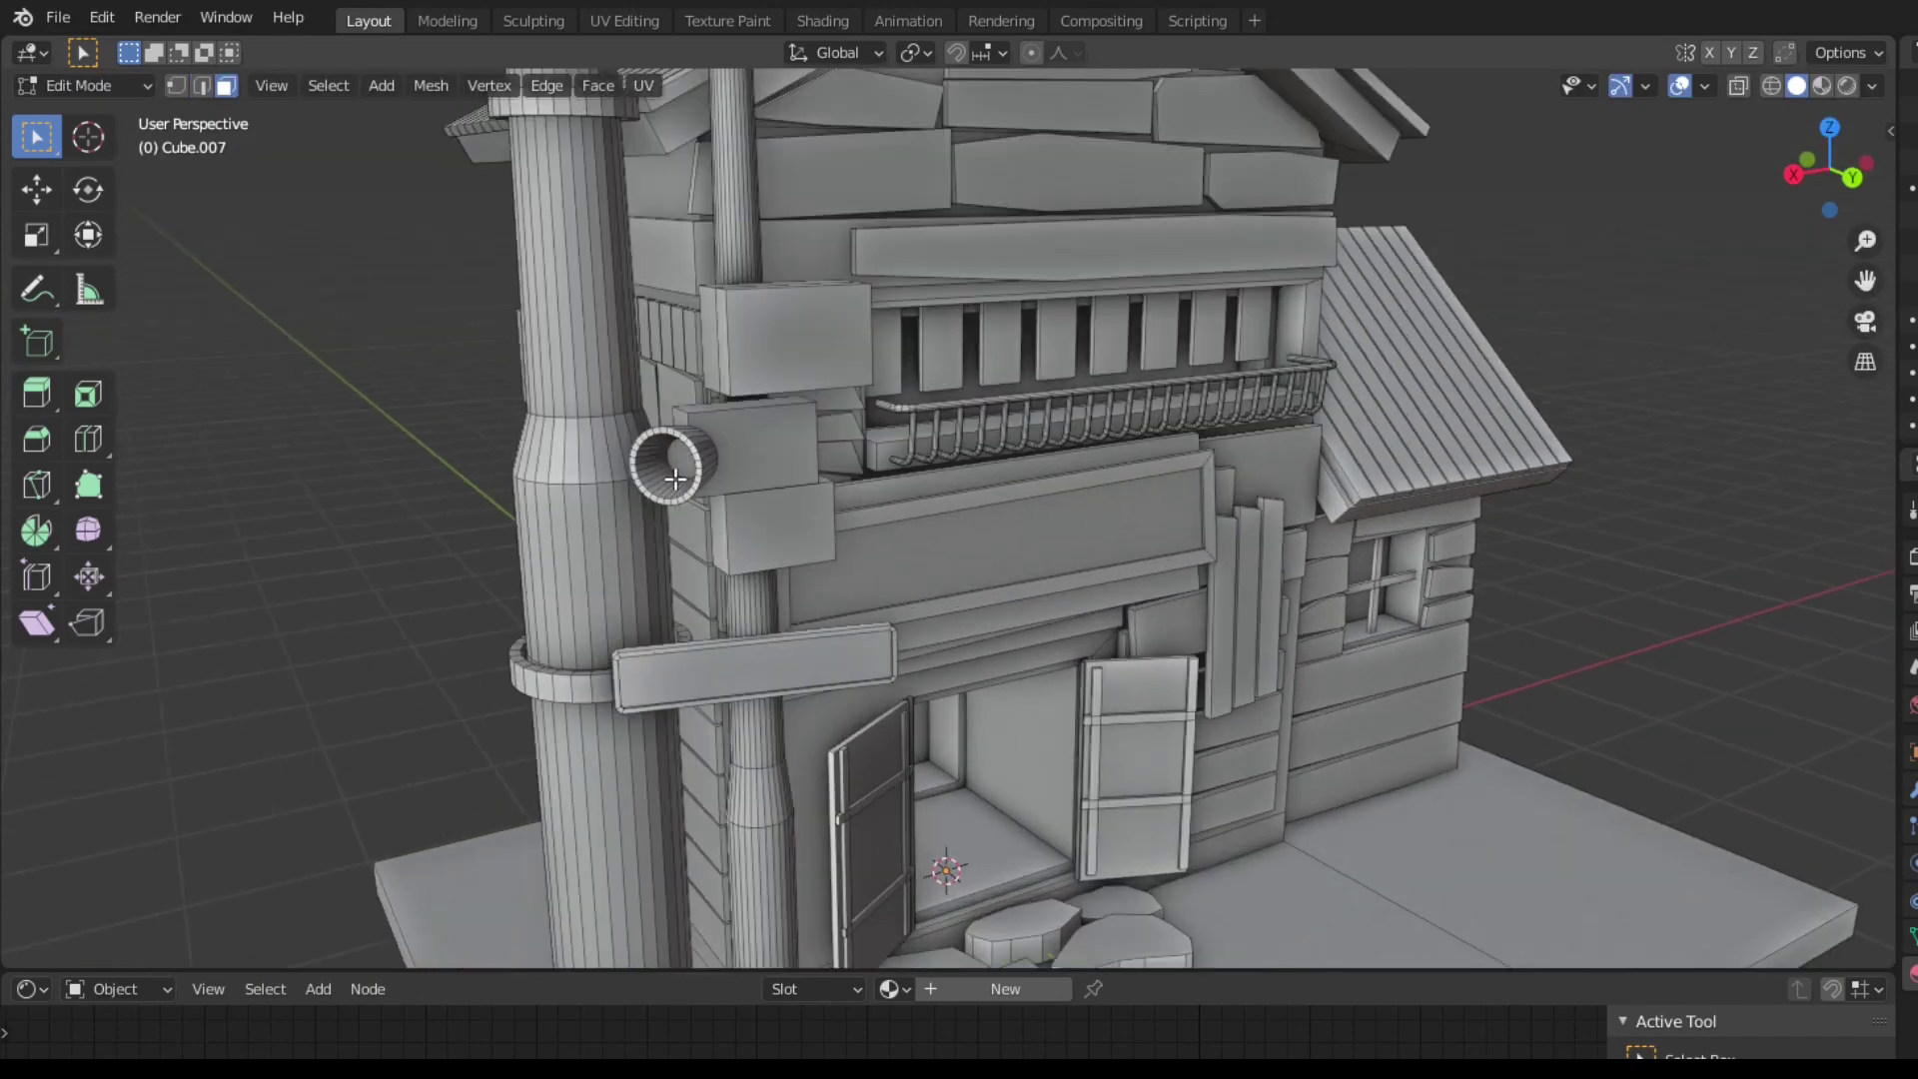
pyautogui.press('c')
pyautogui.click(836, 459)
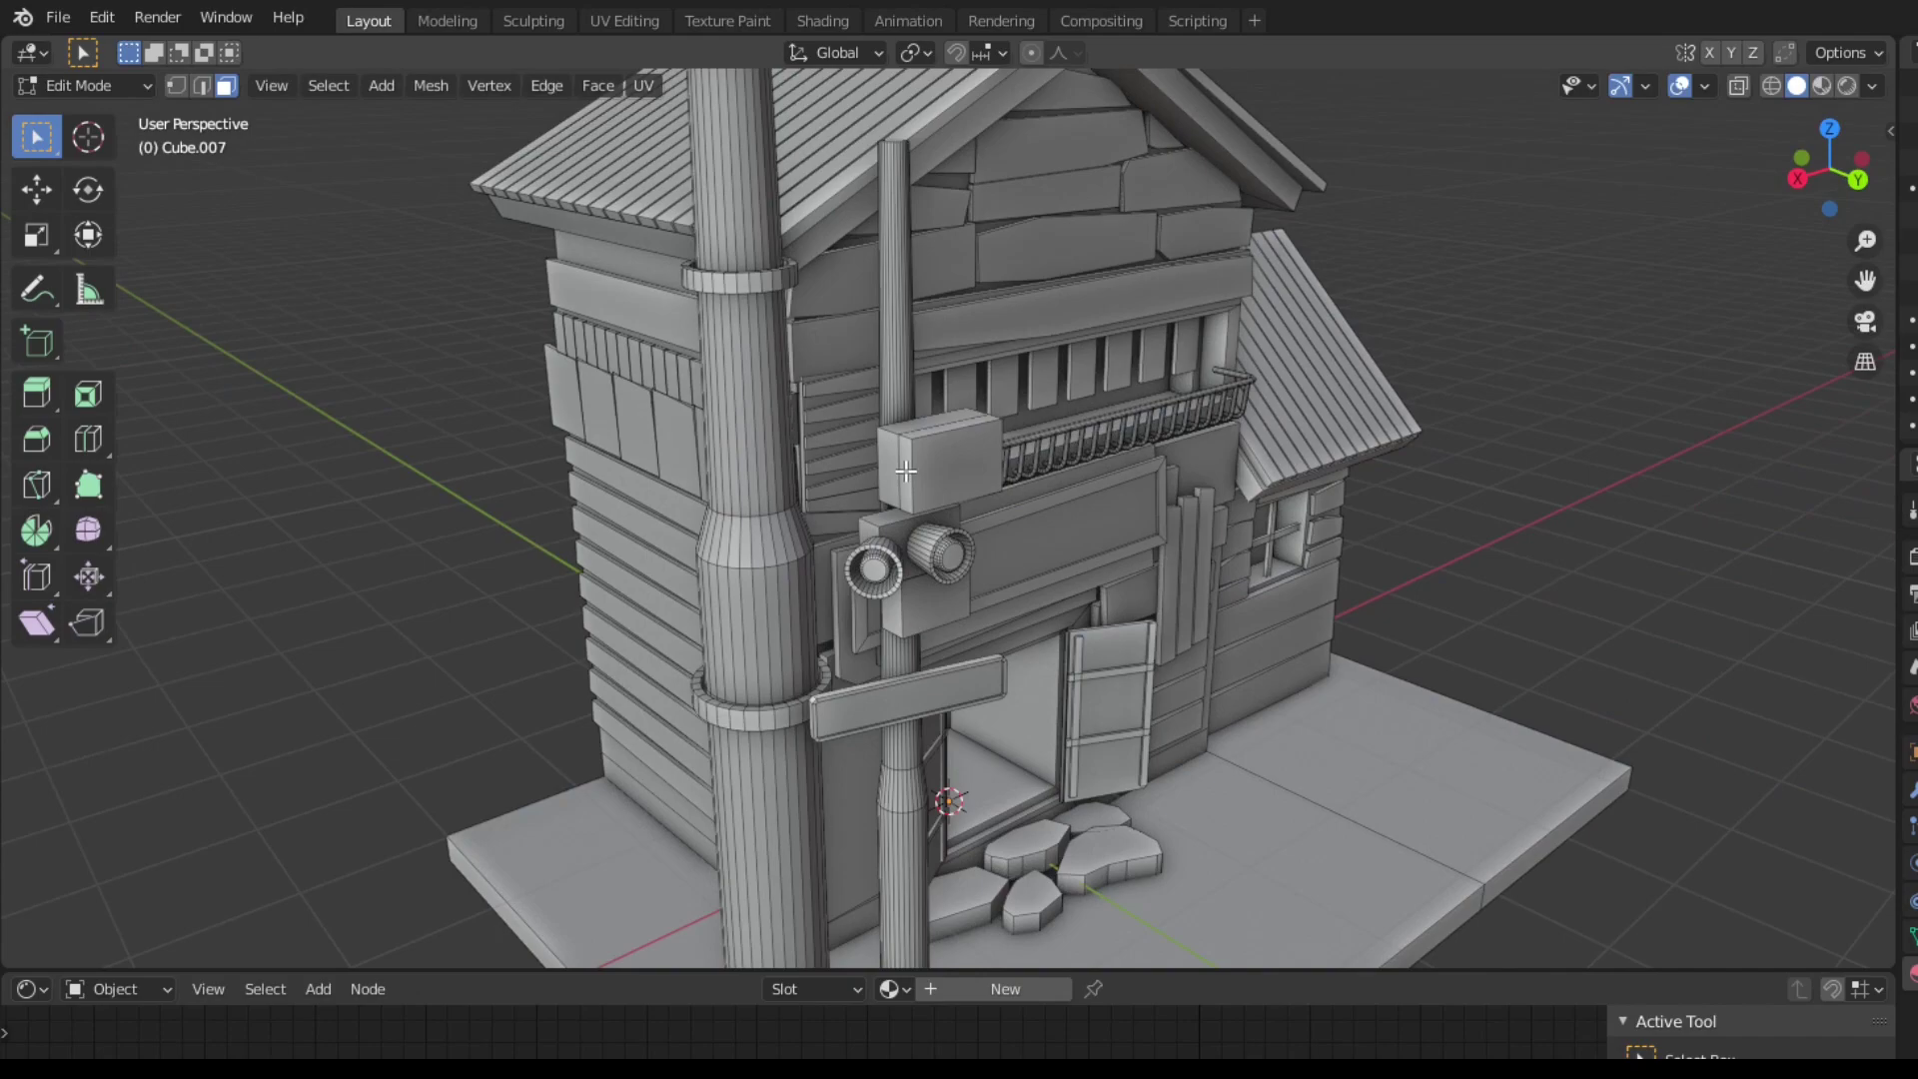
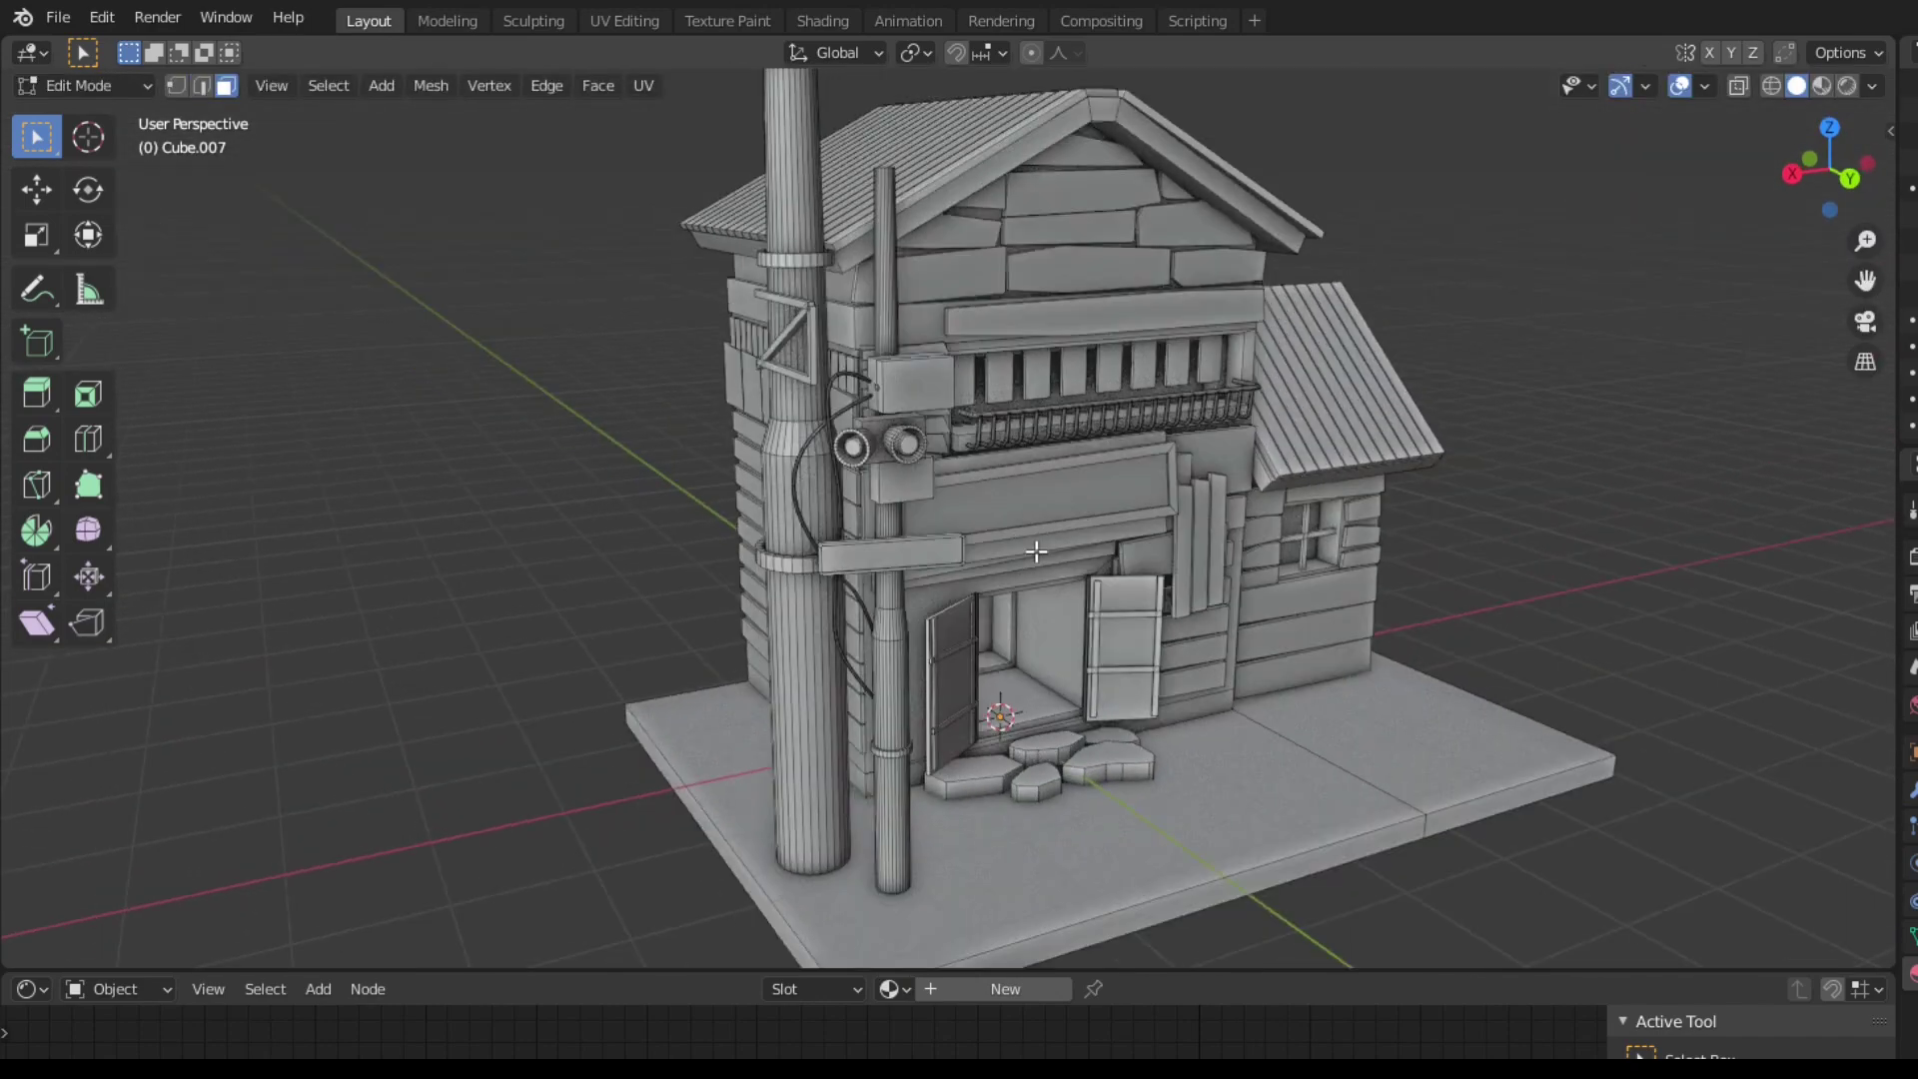
# - Run Edge Pipe along drawn lines to add a railing on the slab and cables up the tall pipe
pyautogui.click(1160, 822)
pyautogui.scroll(3)
pyautogui.press('p')
pyautogui.scroll(-3)
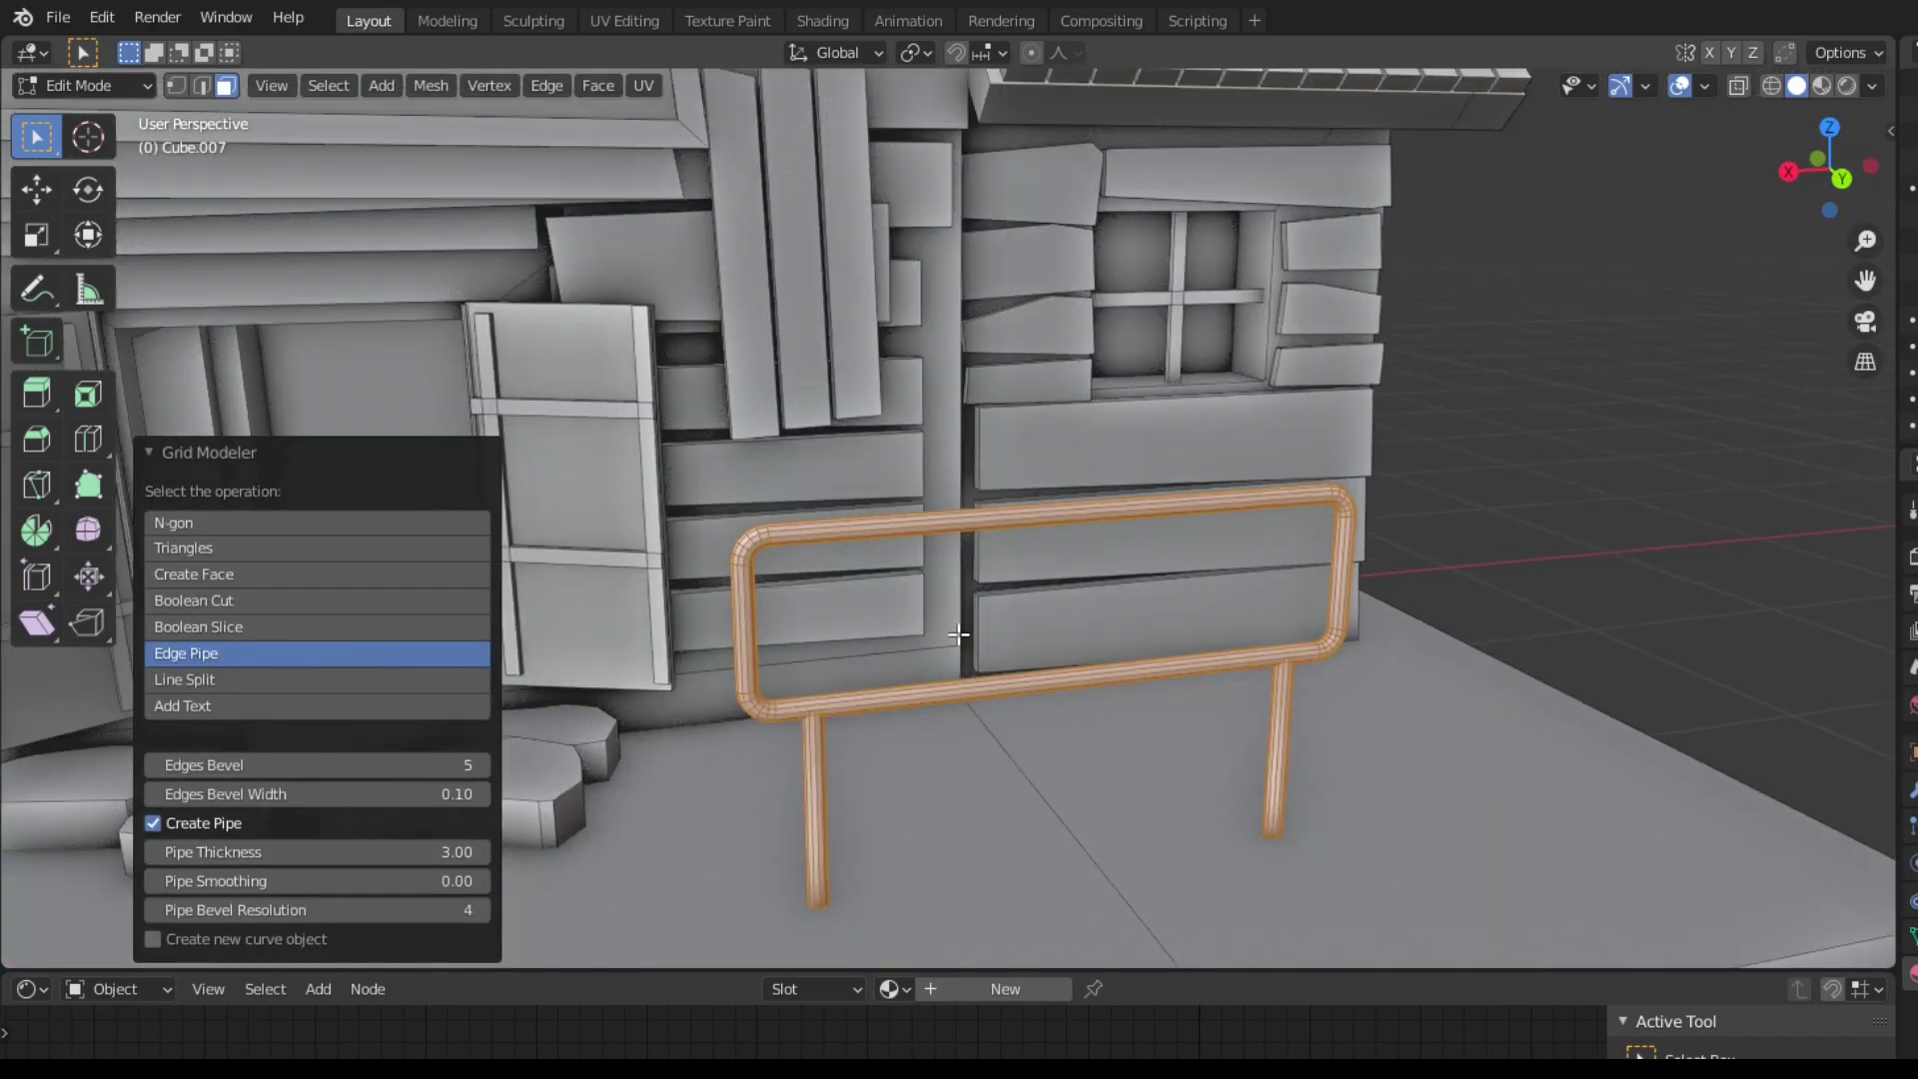
pyautogui.scroll(3)
pyautogui.click(823, 675)
pyautogui.press('space')
pyautogui.click(903, 621)
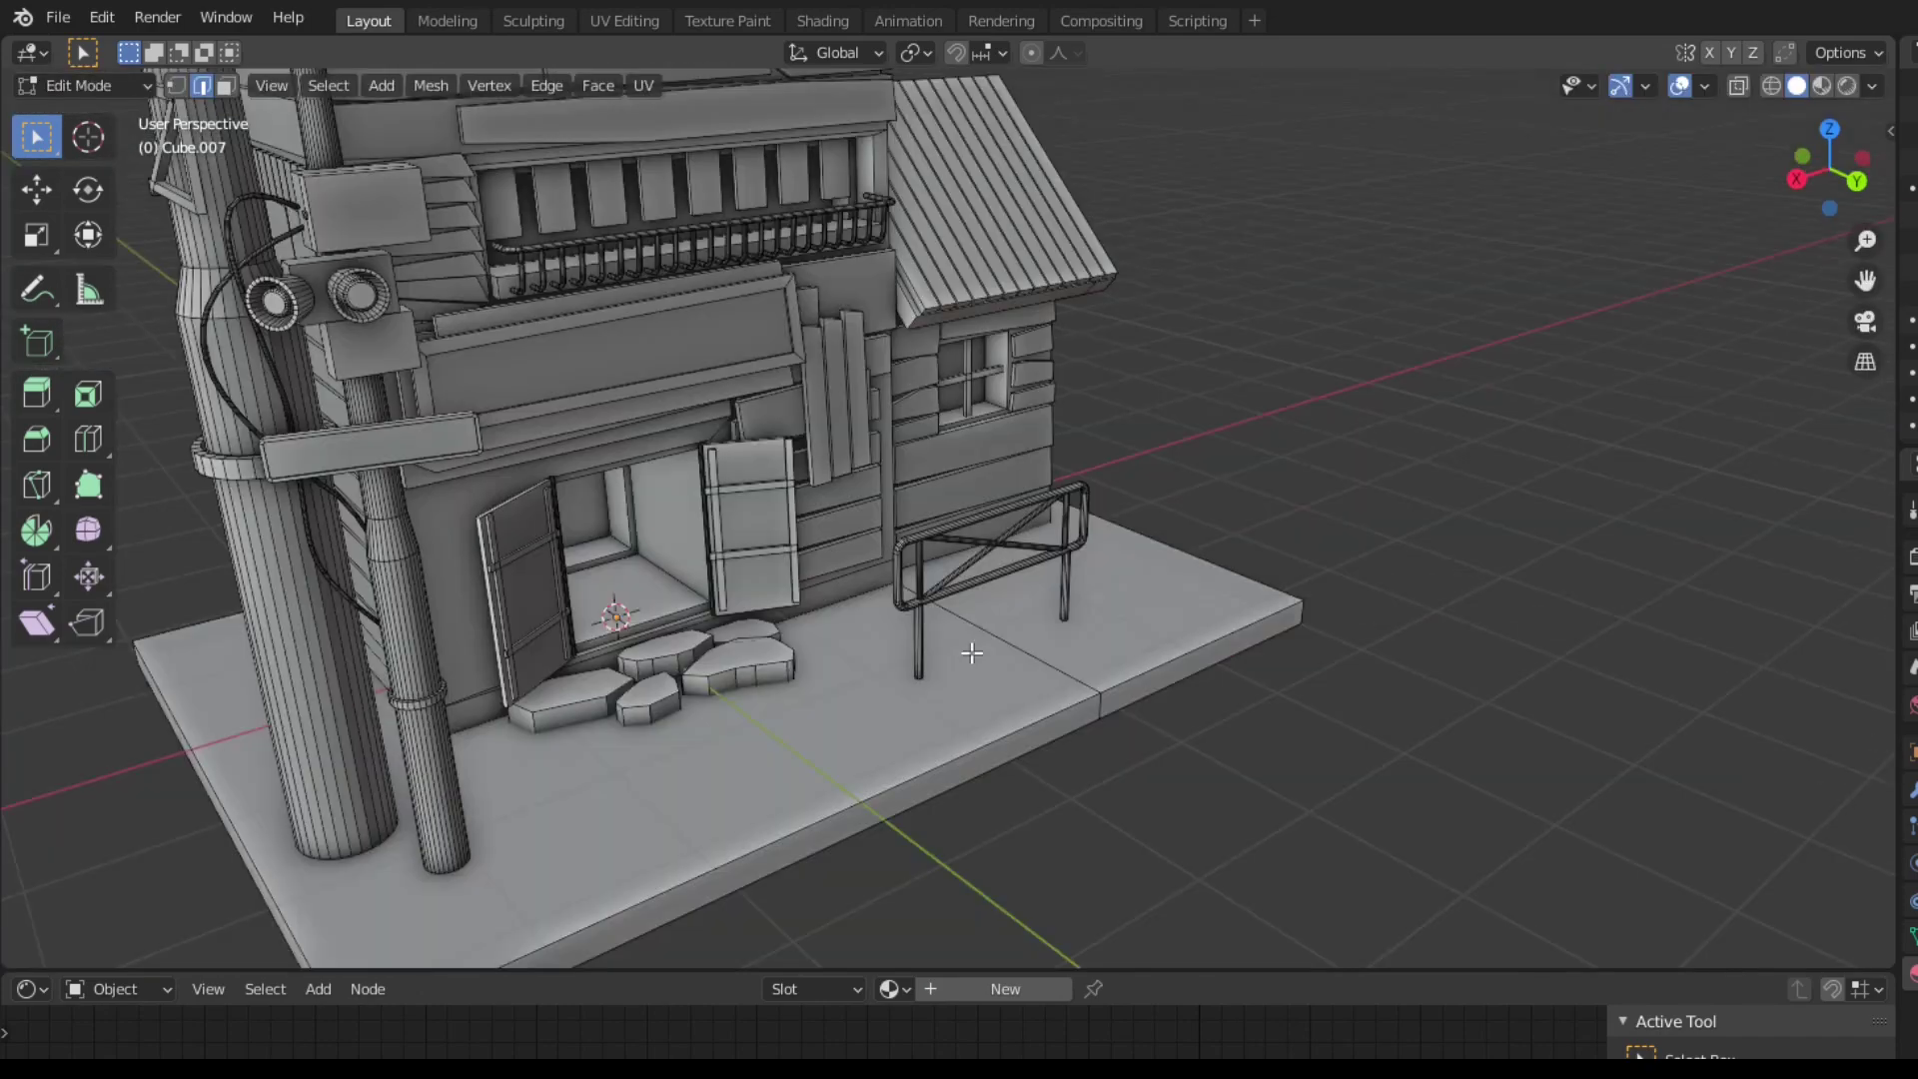